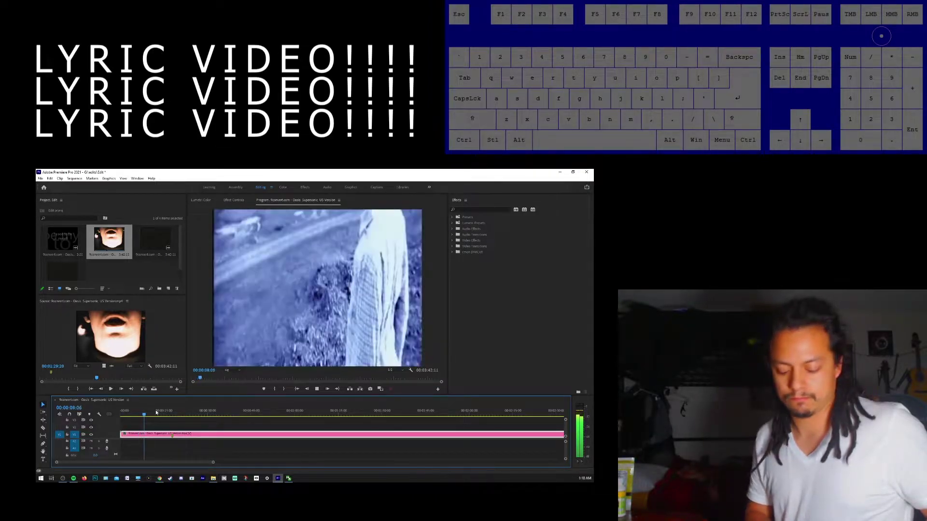
Play the music-video sequence briefly into the car footage, then stop playback
{"action": "key", "text": "="}
{"action": "key", "text": "="}
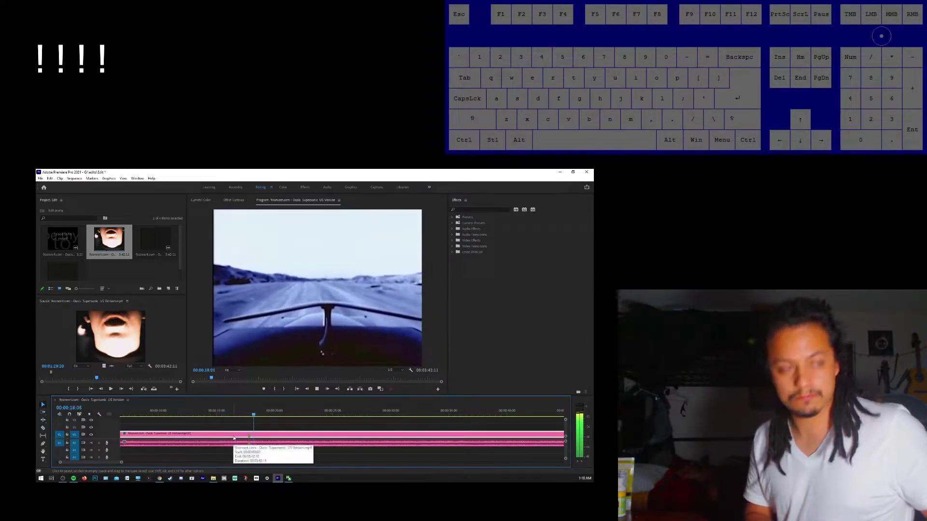
Step back through the sequence toward the car shot around 15 seconds
{"action": "key", "text": "space"}
{"action": "key", "text": "o"}
{"action": "key", "text": "Left"}
{"action": "key", "text": "j"}
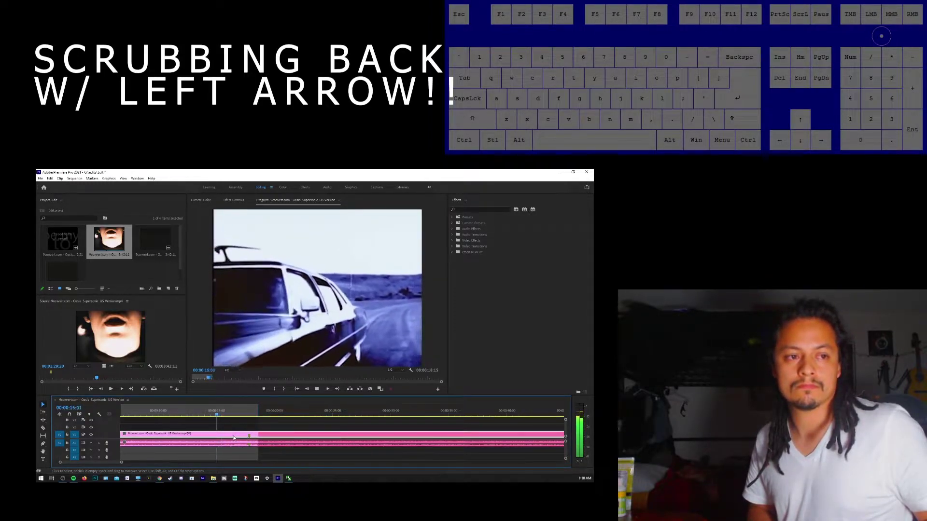
{"action": "key", "text": "space"}
{"action": "key", "text": "space"}
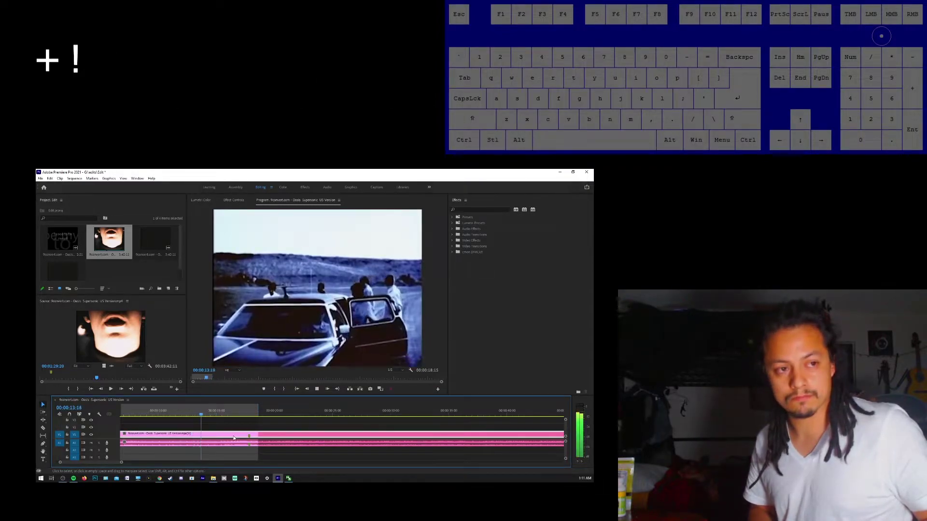
Nudge the playhead frame by frame to 00:00:15:19 and mark a short range there
{"action": "key", "text": "space"}
{"action": "key", "text": "space"}
{"action": "key", "text": "space"}
{"action": "key", "text": "Left"}
{"action": "key", "text": "Left"}
{"action": "key", "text": "Left"}
{"action": "key", "text": "i"}
{"action": "key", "text": "space"}
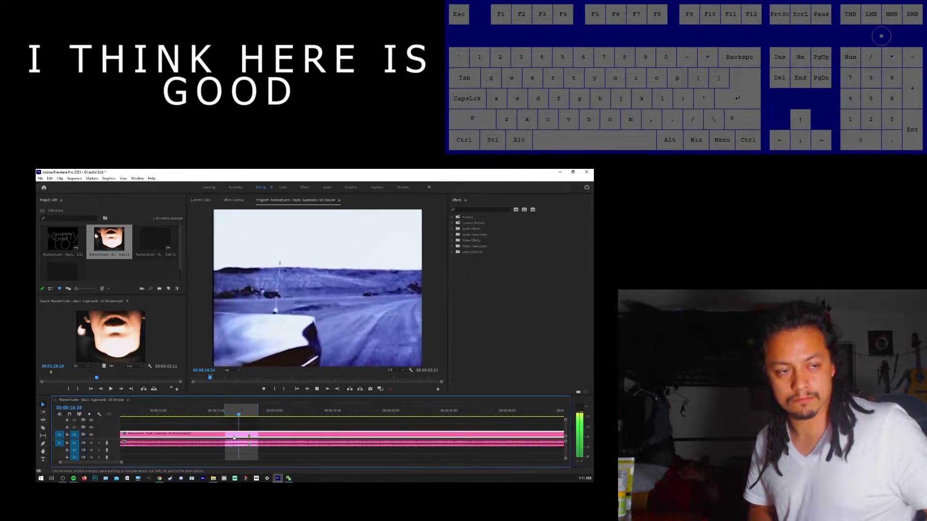
{"action": "key", "text": "space"}
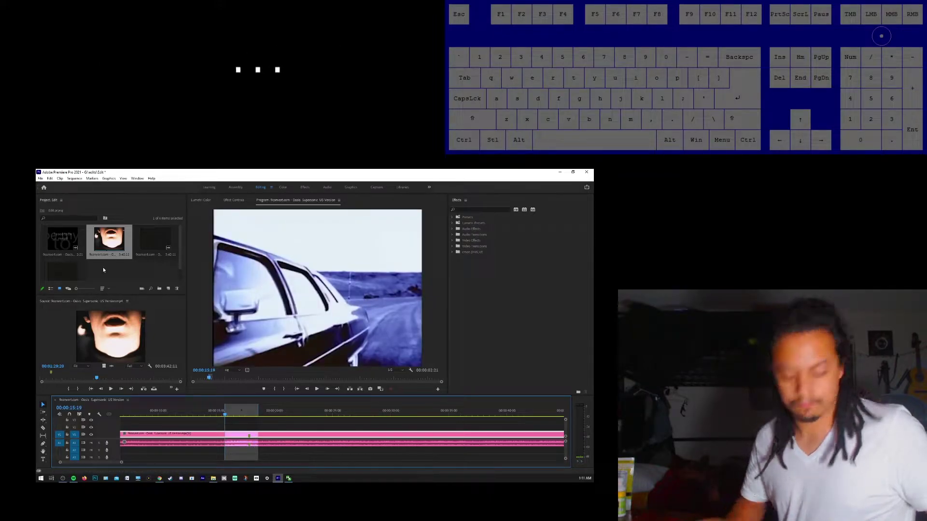
Load the Supersonic lyrics clip in the Source Monitor and clear its old in and out points
{"action": "left_click", "coordinate": [65, 225]}
{"action": "double_click", "coordinate": [65, 234]}
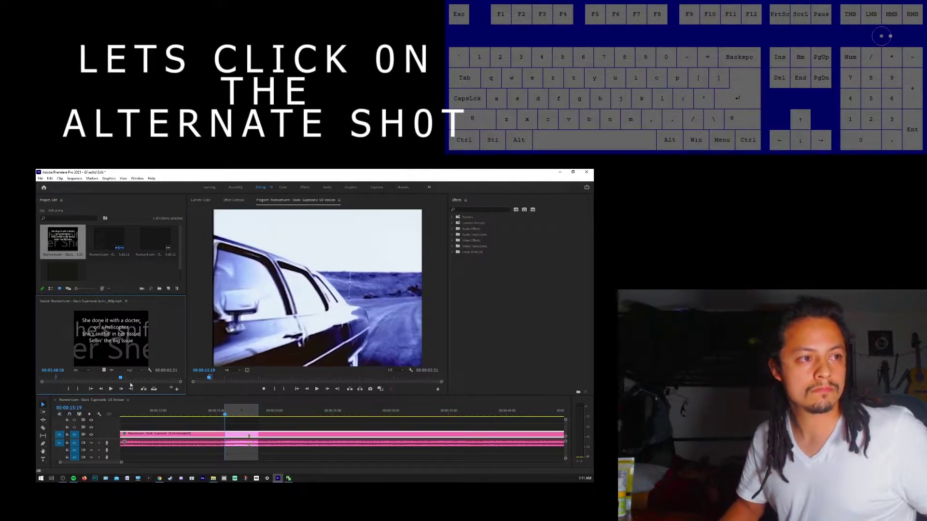
{"action": "left_click", "coordinate": [117, 376]}
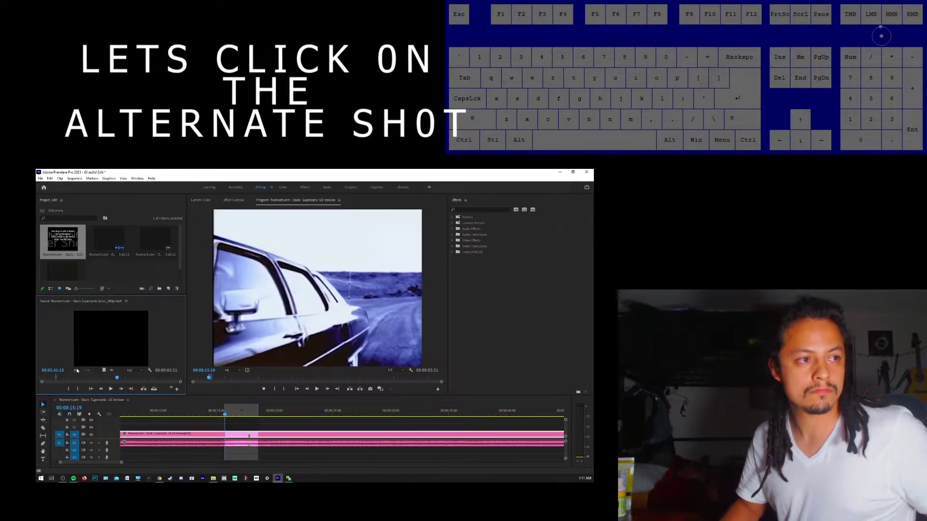
{"action": "right_click", "coordinate": [57, 376]}
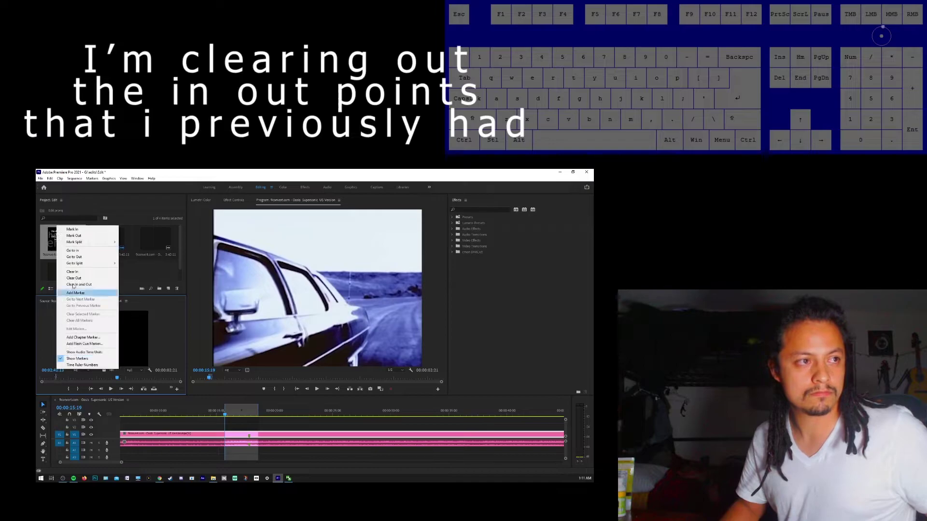
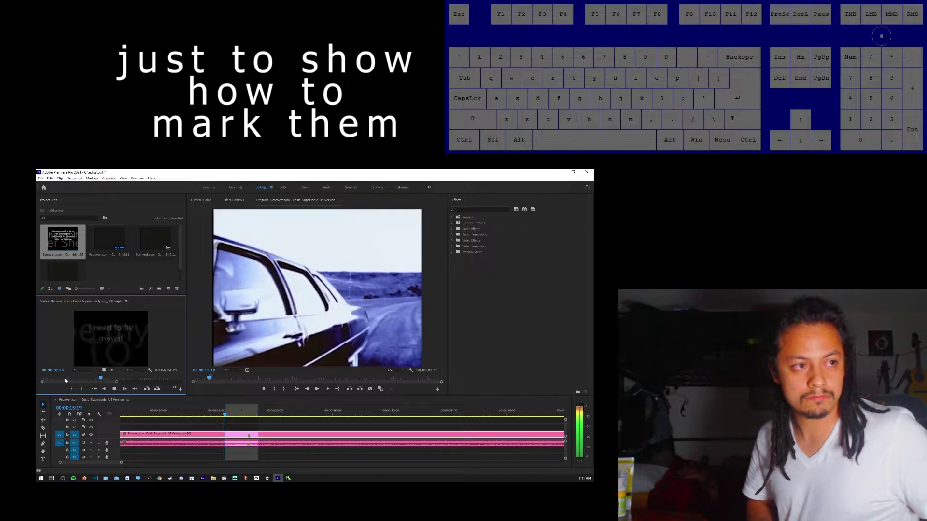
Nudge the lyrics clip to the 'I need to be myself' line and mark the in point there
{"action": "key", "text": "space"}
{"action": "key", "text": "Left"}
{"action": "key", "text": "Left"}
{"action": "key", "text": "Left"}
{"action": "key", "text": "Left"}
{"action": "key", "text": "Left"}
{"action": "key", "text": "Left"}
{"action": "key", "text": "Left"}
{"action": "key", "text": "Left"}
{"action": "key", "text": "Left"}
{"action": "key", "text": "Left"}
{"action": "key", "text": "Left"}
{"action": "key", "text": "Left"}
{"action": "key", "text": "Left"}
{"action": "key", "text": "Left"}
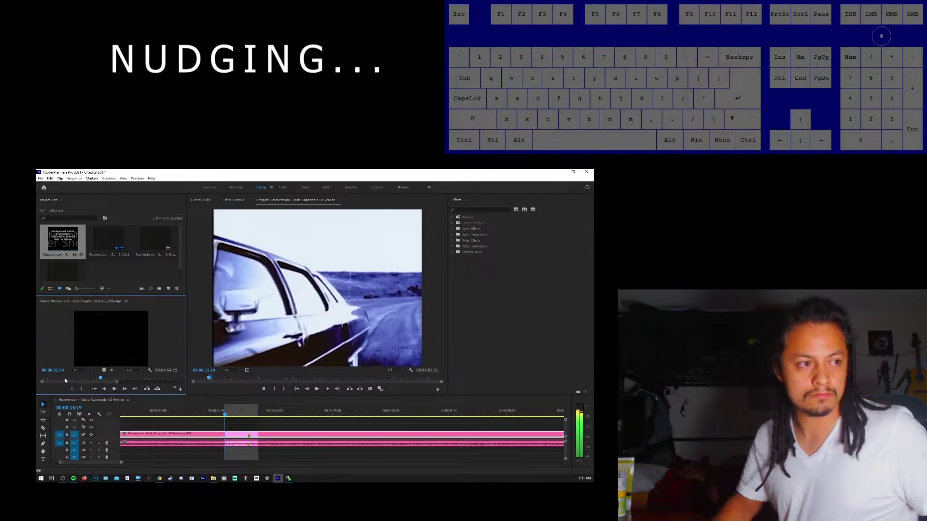
{"action": "key", "text": "i"}
{"action": "key", "text": "space"}
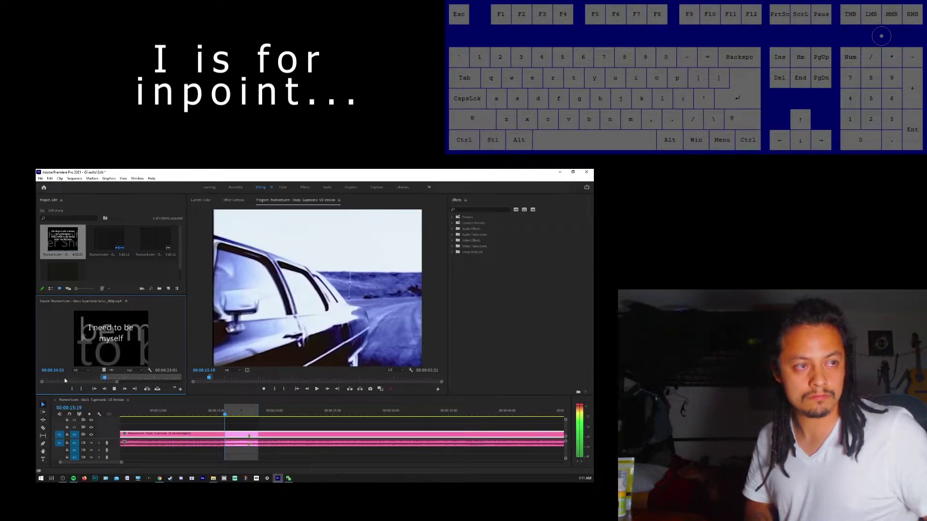
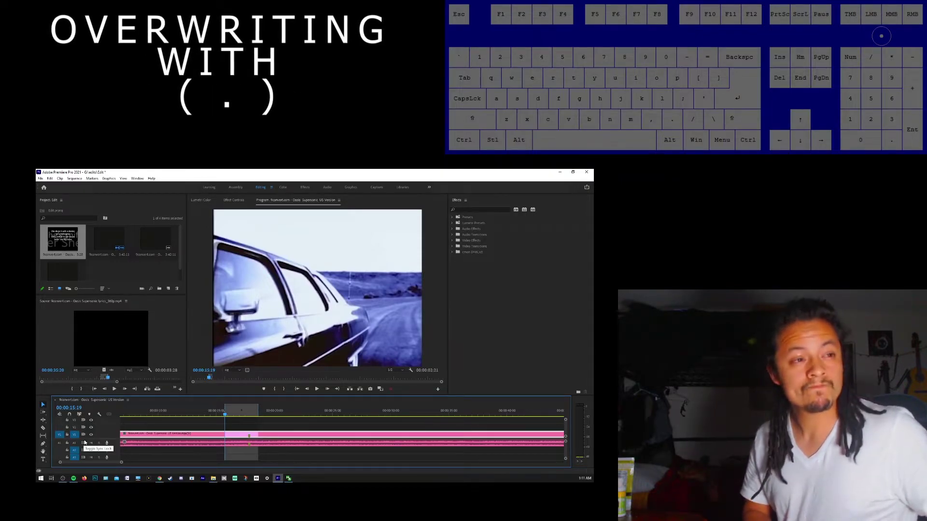
Overwrite the marked lyric section into the sequence at 15 seconds, confirming the clip mismatch
{"action": "key", "text": "."}
{"action": "left_click", "coordinate": [278, 310]}
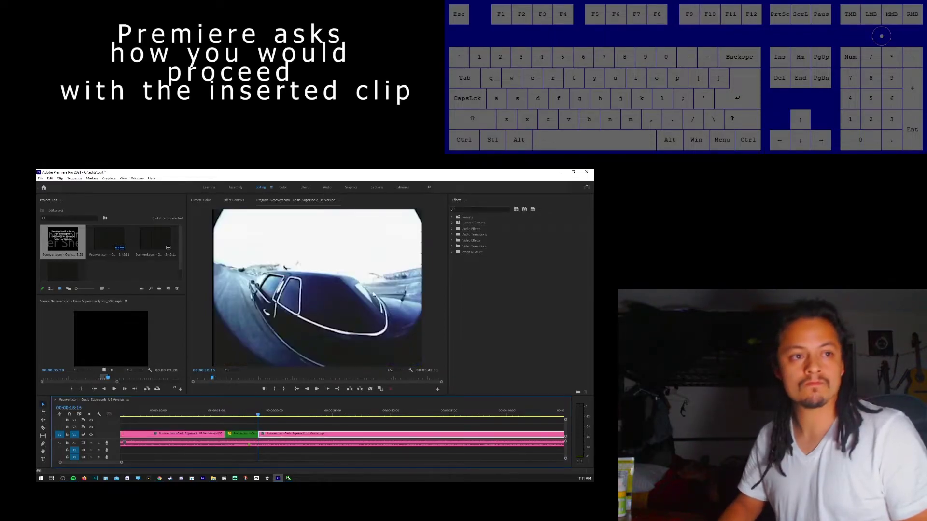
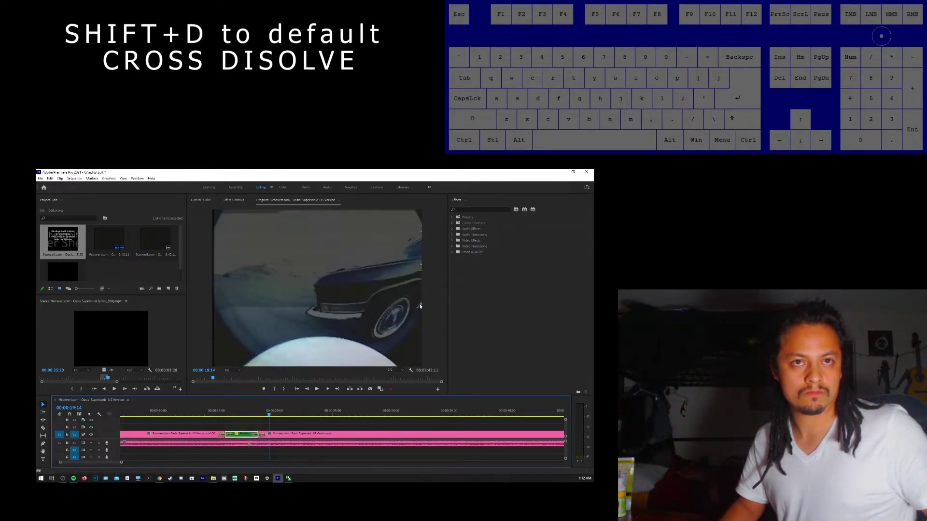
Select the lyric clip in the timeline to show its motion and opacity settings
{"action": "left_click", "coordinate": [236, 199]}
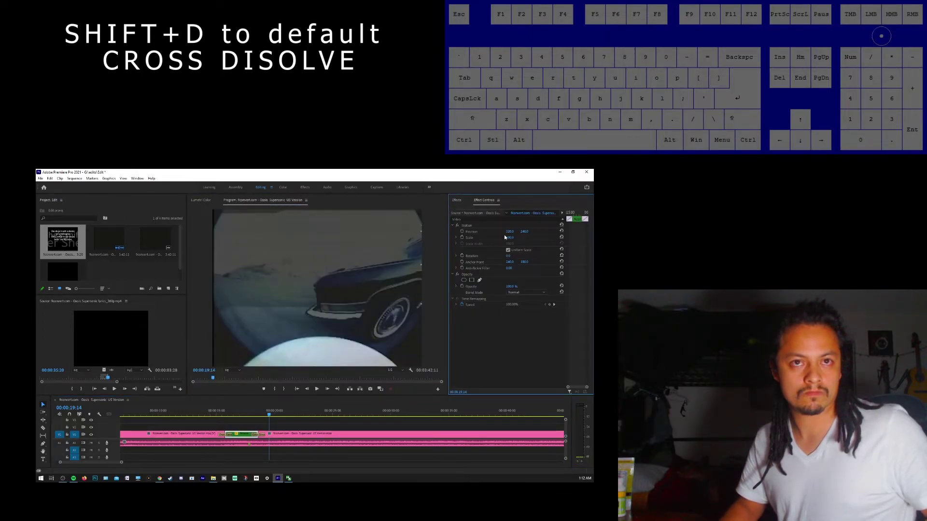
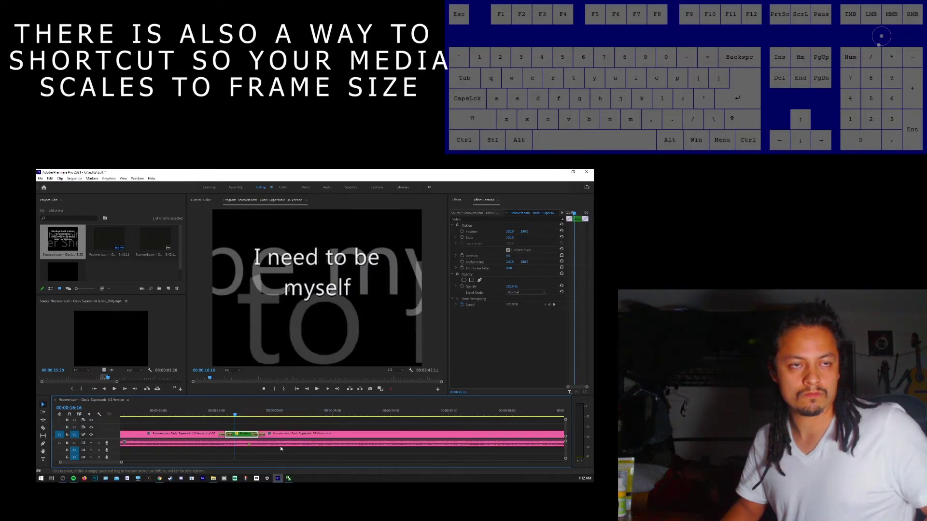
{"action": "left_click", "coordinate": [232, 419]}
{"action": "left_click", "coordinate": [224, 411]}
{"action": "key", "text": "space"}
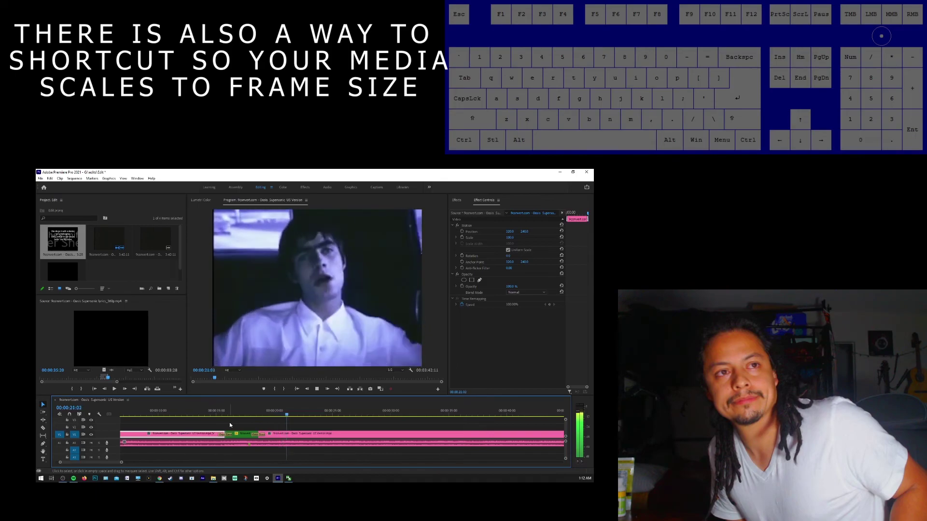
{"action": "key", "text": "space"}
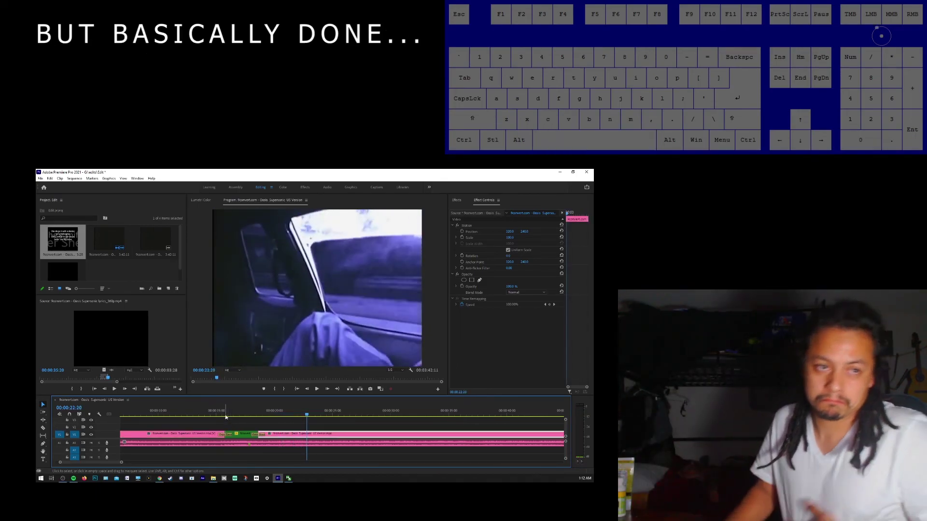